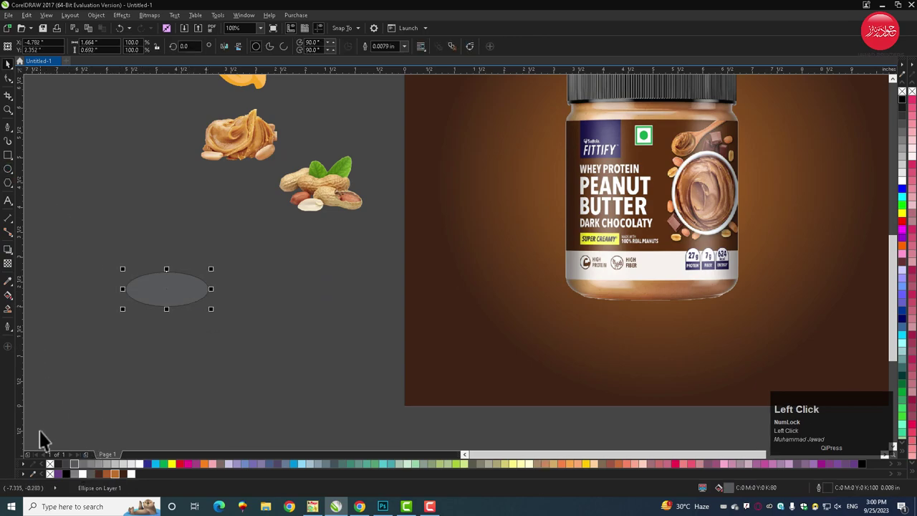
Remove the ellipse outline, shade it as a radial shadow and move it under the jar.
{"action": "right_click", "coordinate": [56, 470]}
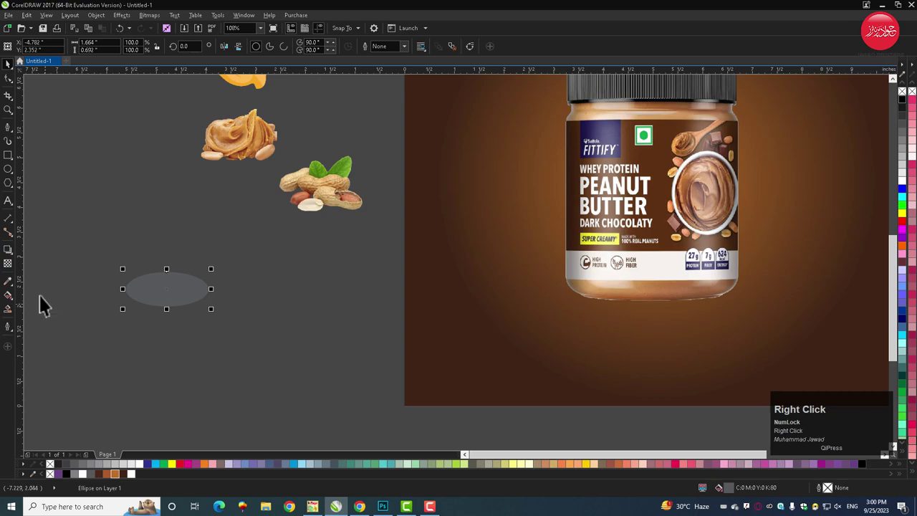
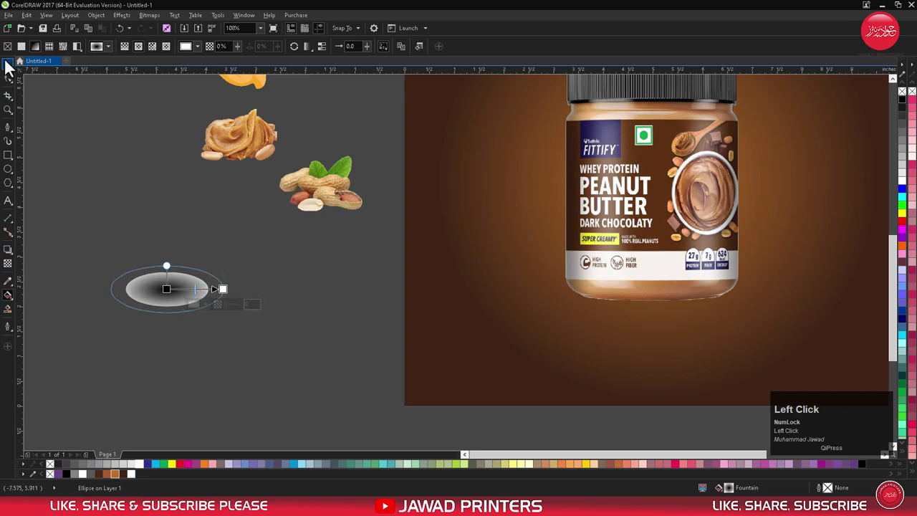
{"action": "right_click", "coordinate": [59, 472]}
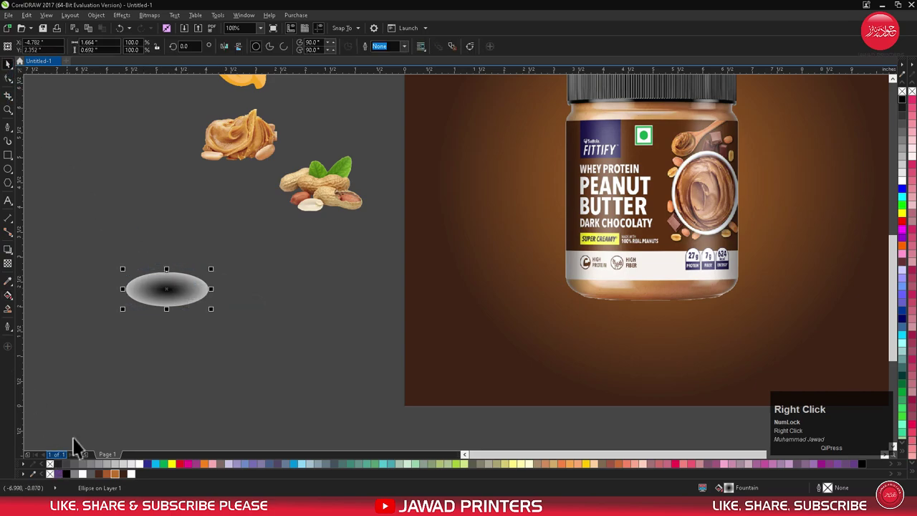
{"action": "left_click_drag", "start_coordinate": [156, 296], "coordinate": [705, 238]}
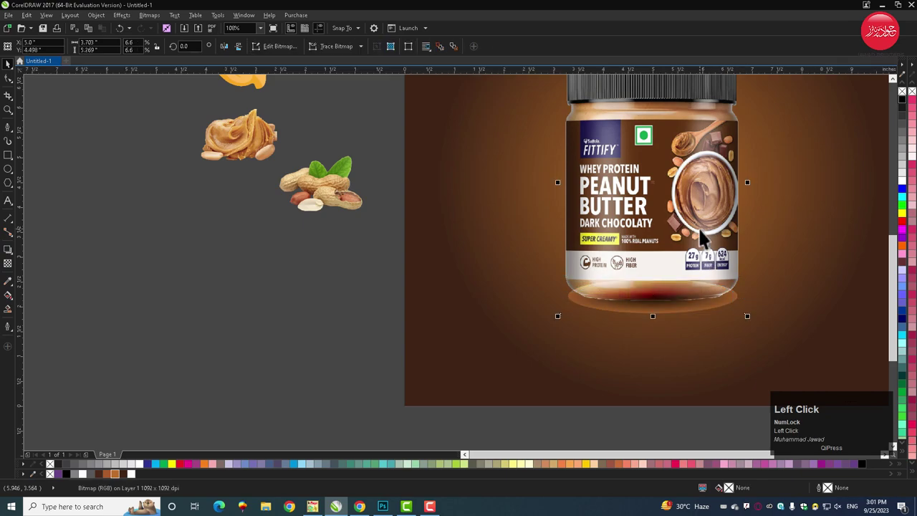
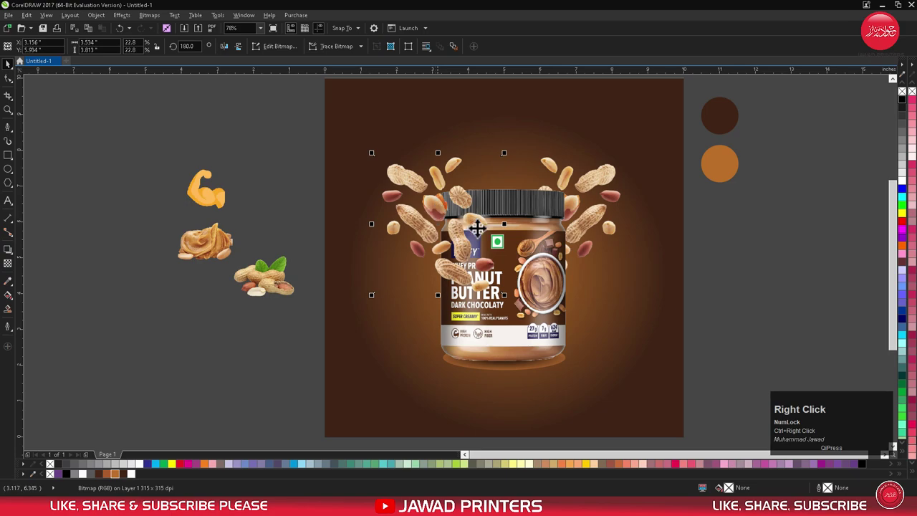
Bring the peanut butter jar in front of the flying peanuts.
{"action": "left_click", "coordinate": [520, 269]}
{"action": "key", "text": "shift+Page_Up"}
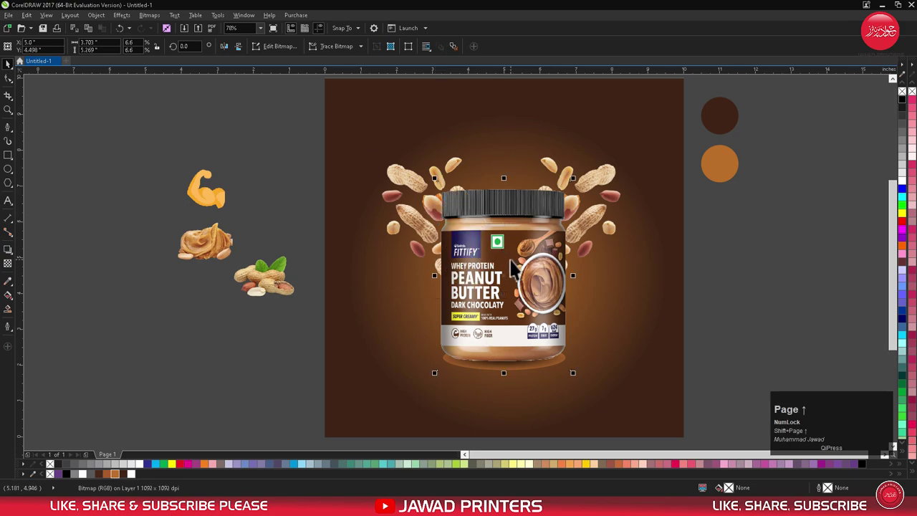
Soften the flying peanuts image with a Gaussian blur of about 5.5 pixels.
{"action": "left_click", "coordinate": [411, 185]}
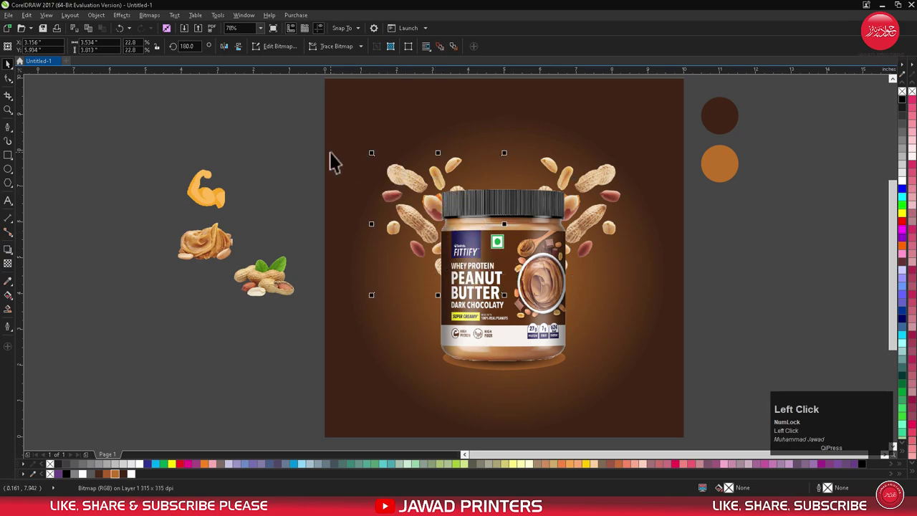
{"action": "left_click", "coordinate": [157, 22]}
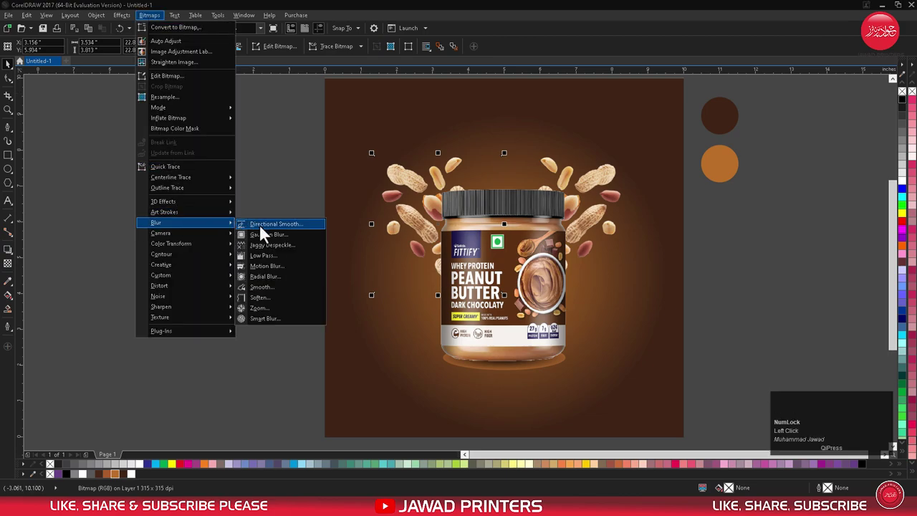
{"action": "left_click", "coordinate": [264, 240]}
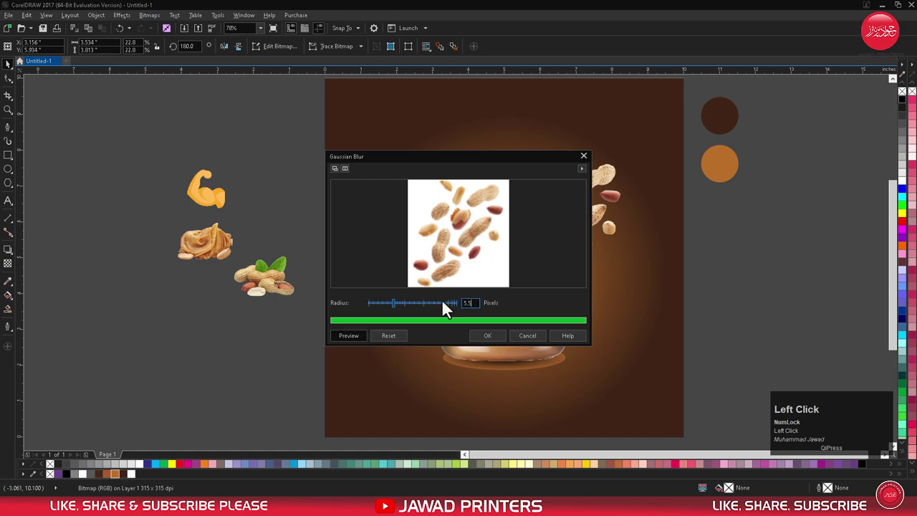
{"action": "left_click", "coordinate": [494, 345]}
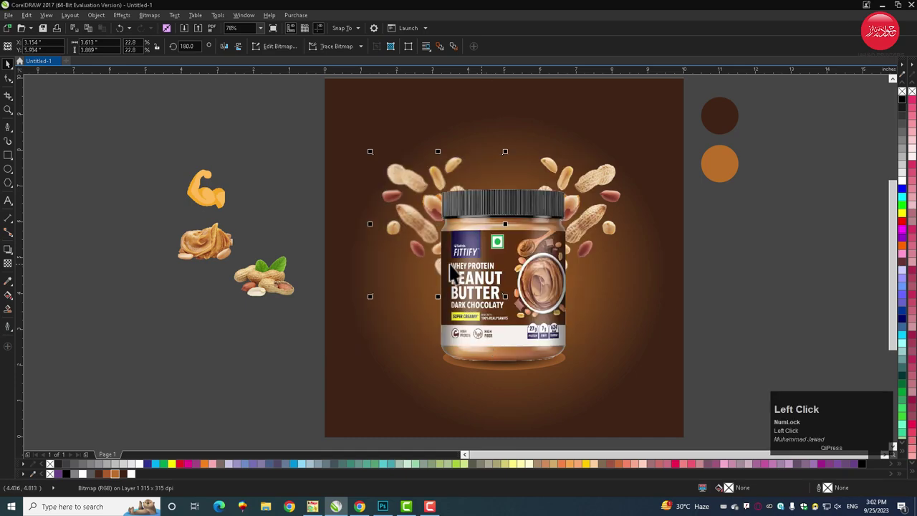
{"action": "key", "text": "F3"}
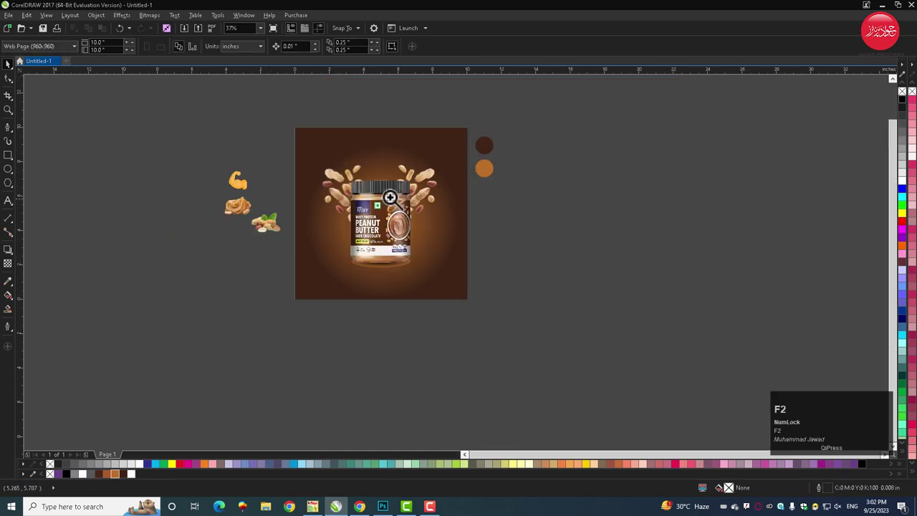
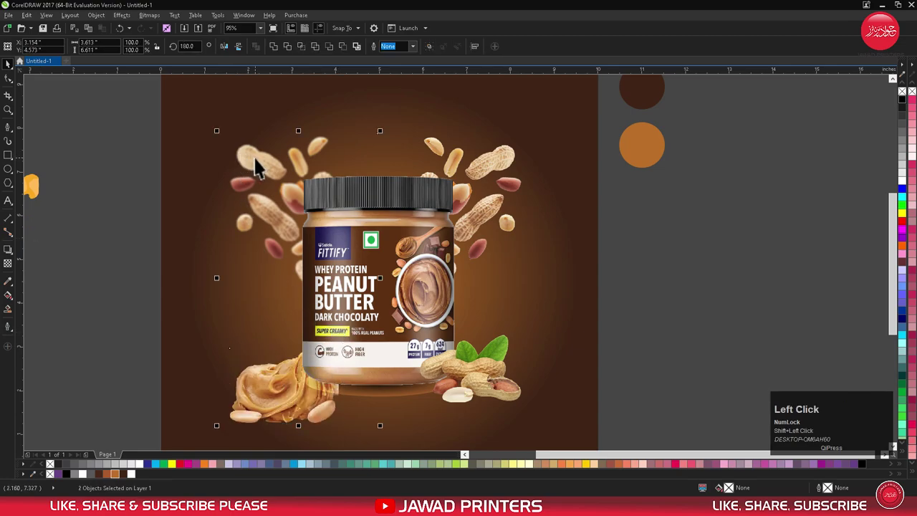
Bring the dollop and leafy peanuts in front of the jar and align them at the bottom corners.
{"action": "key", "text": "l"}
{"action": "key", "text": "shift+Page_Up"}
{"action": "key", "text": "ctrl+z"}
{"action": "left_click", "coordinate": [162, 299]}
{"action": "key", "text": "shift+Page_Up"}
{"action": "left_click", "coordinate": [477, 378]}
{"action": "key", "text": "b"}
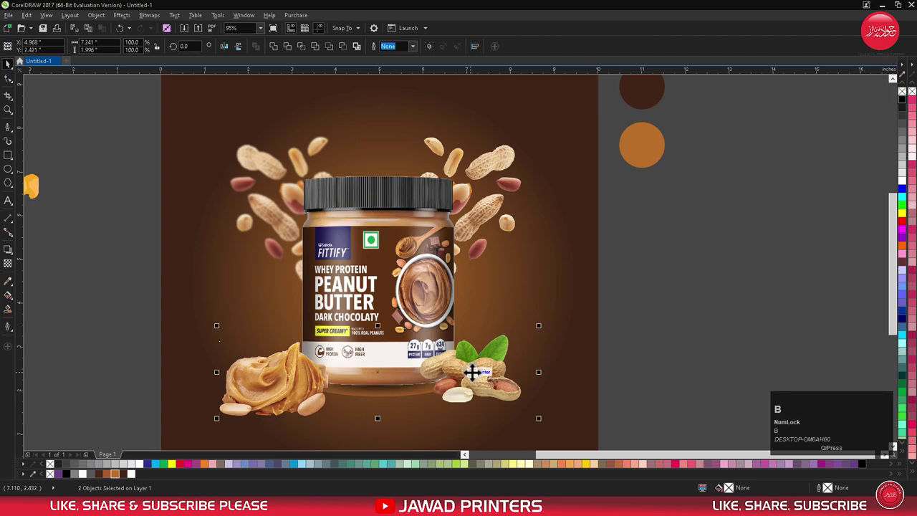
{"action": "left_click", "coordinate": [622, 305]}
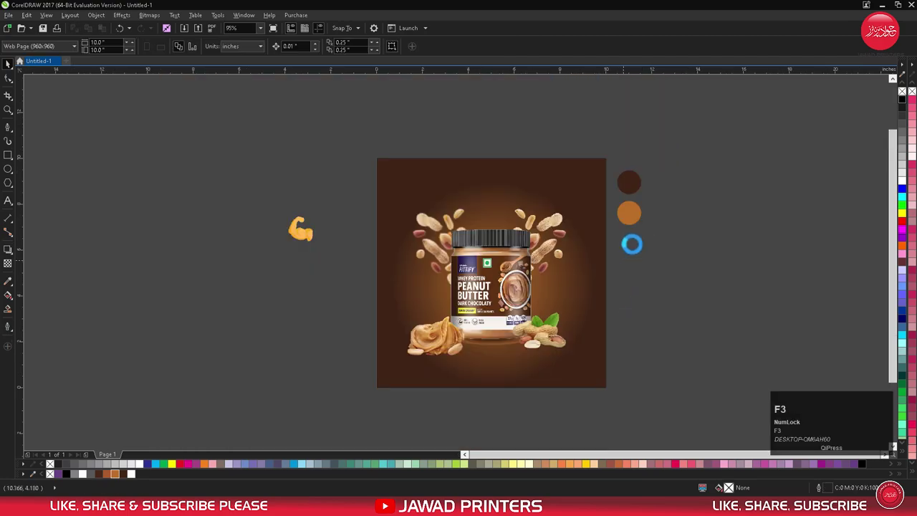
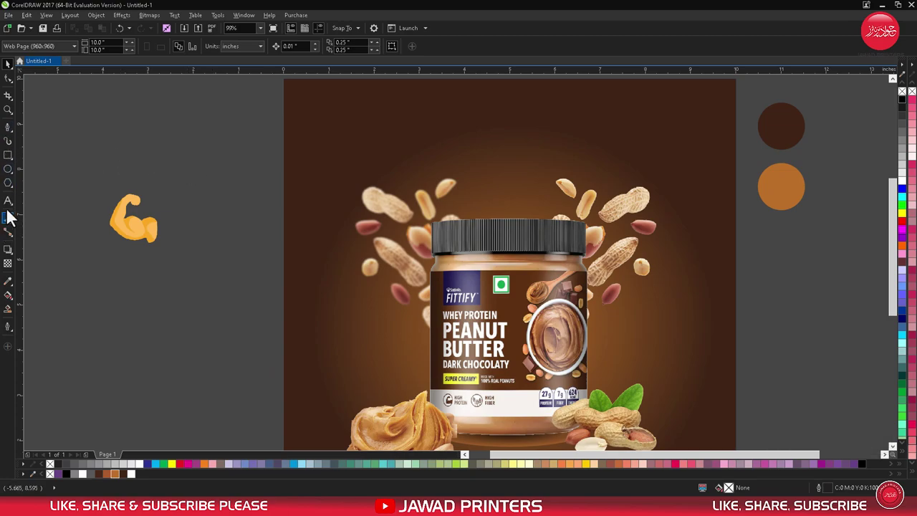
Type a two-line LOGO HERE placeholder with the Text tool at the top-left.
{"action": "left_click", "coordinate": [15, 211]}
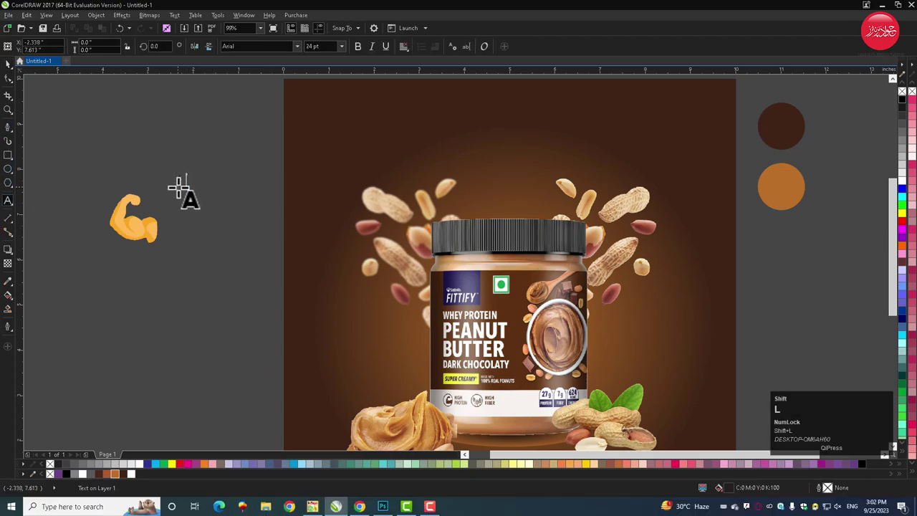
{"action": "key", "text": "shift+Return"}
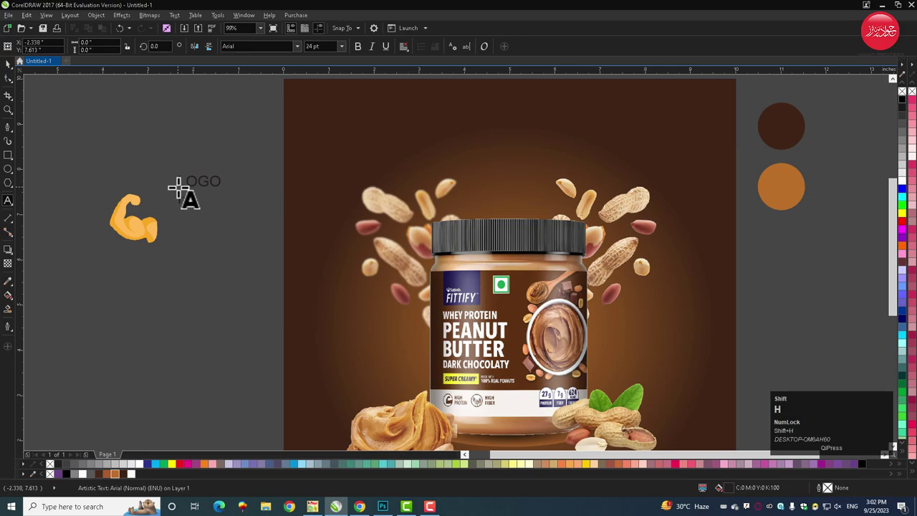
{"action": "key", "text": "ctrl+space"}
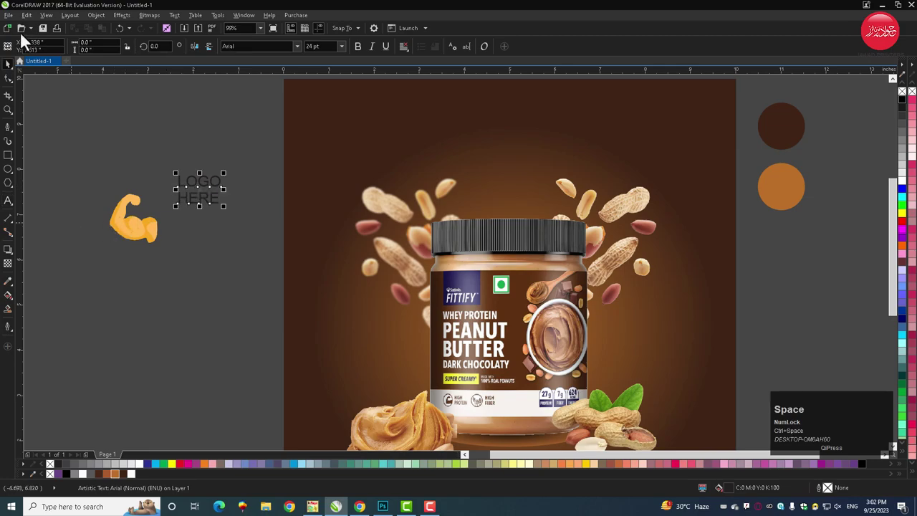
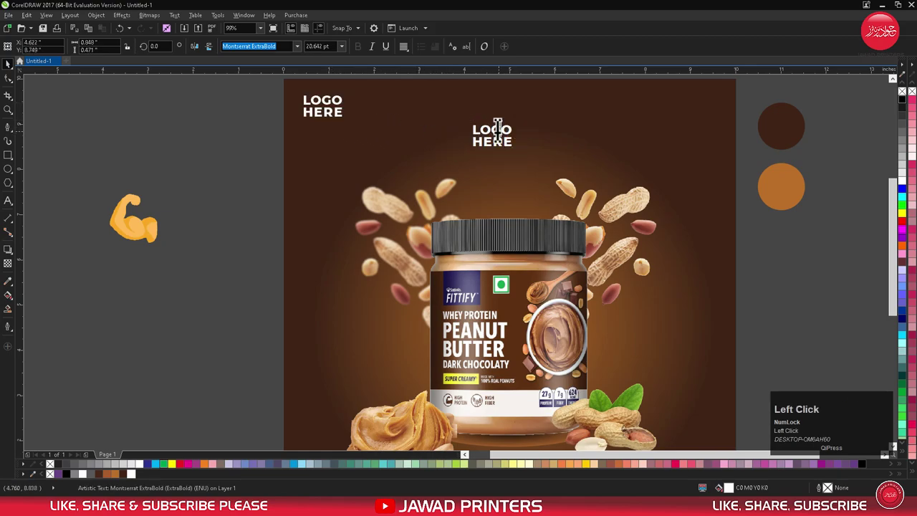
Retype the copied placeholder as PEANUT BUTTER and choose the Vogue typeface.
{"action": "key", "text": "ctrl+a"}
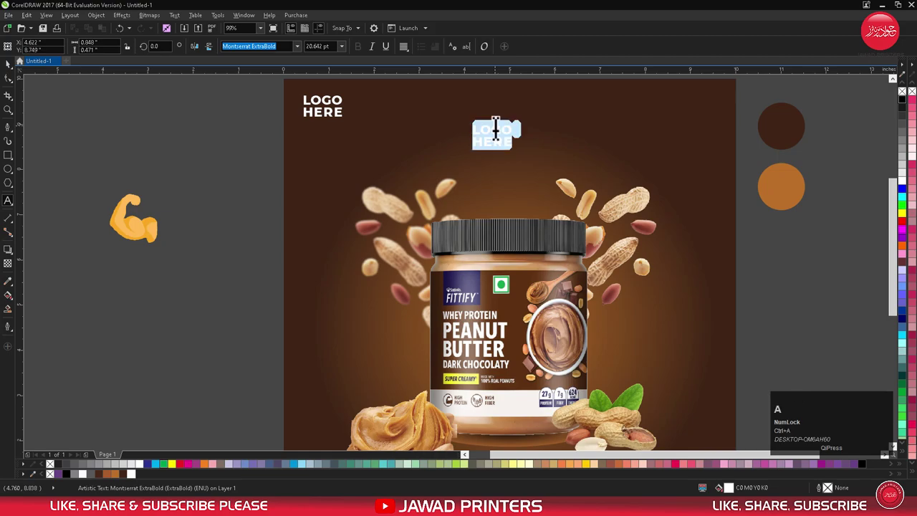
{"action": "key", "text": "shift+p"}
{"action": "key", "text": "shift+a"}
{"action": "key", "text": "n"}
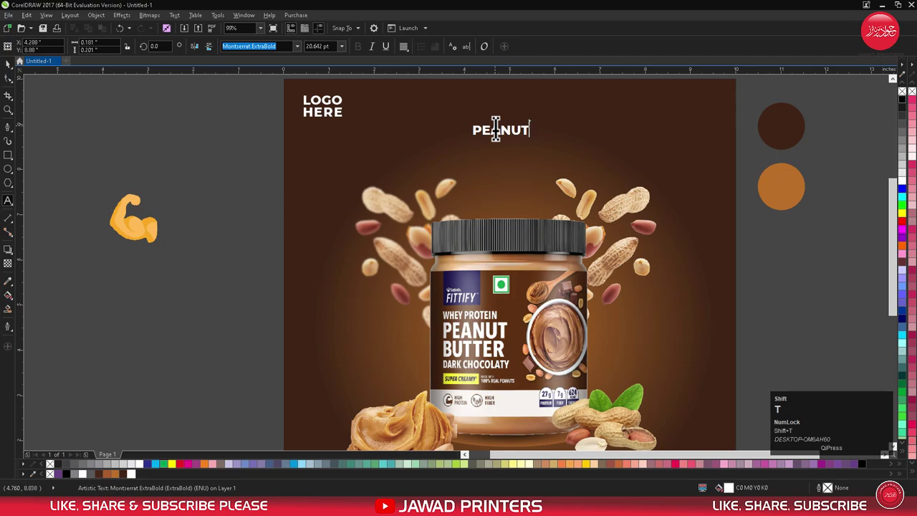
{"action": "key", "text": "shift+space"}
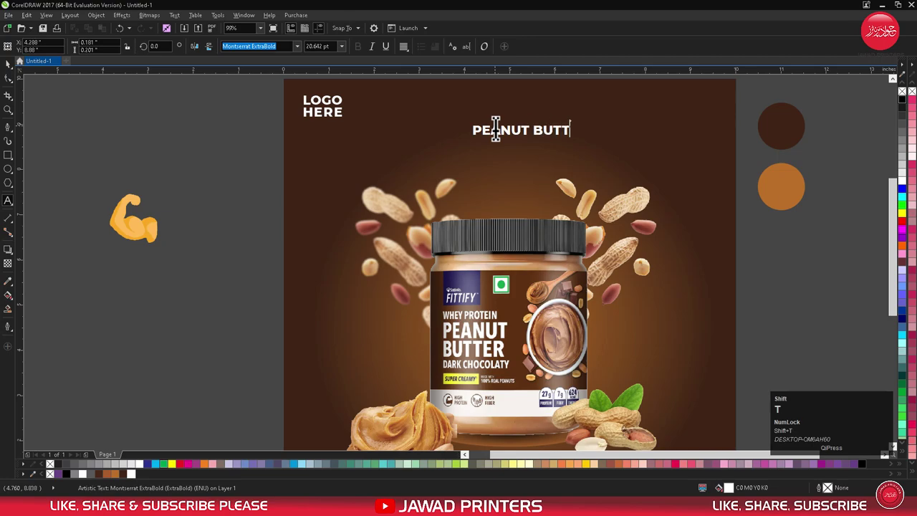
{"action": "key", "text": "ctrl+space"}
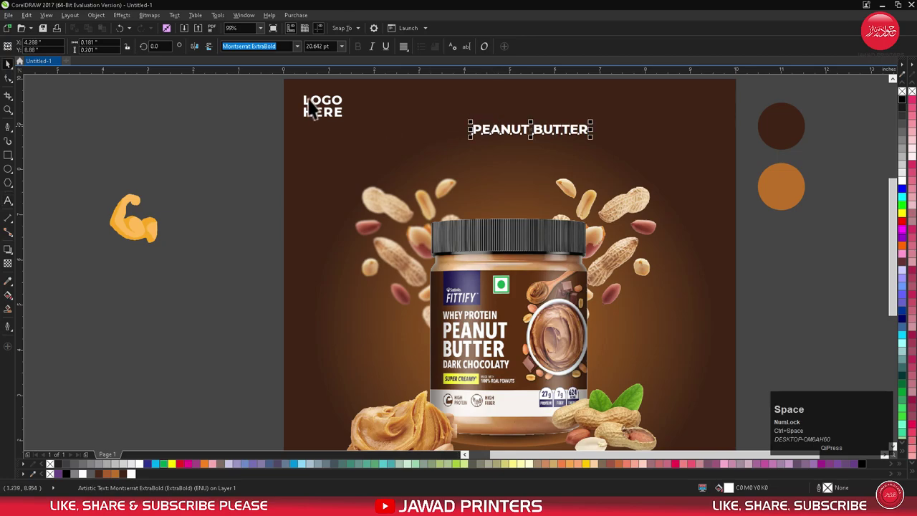
{"action": "left_click", "coordinate": [303, 53]}
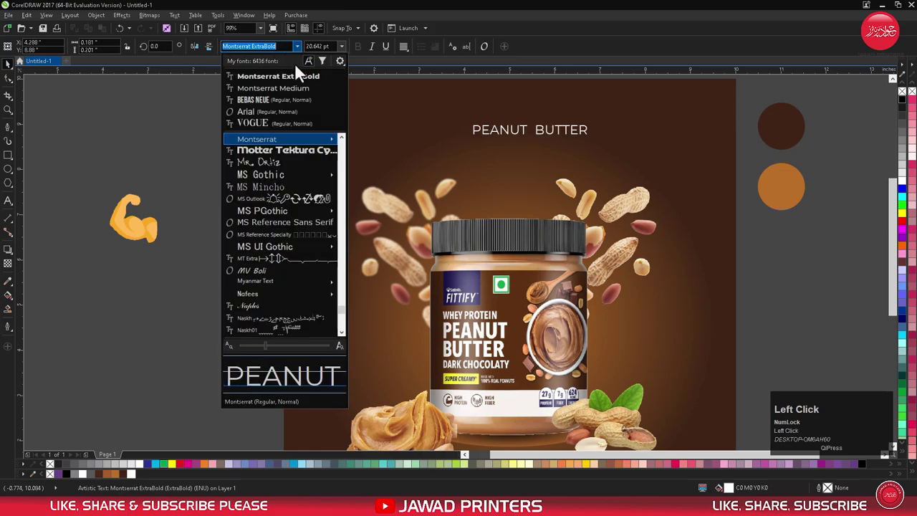
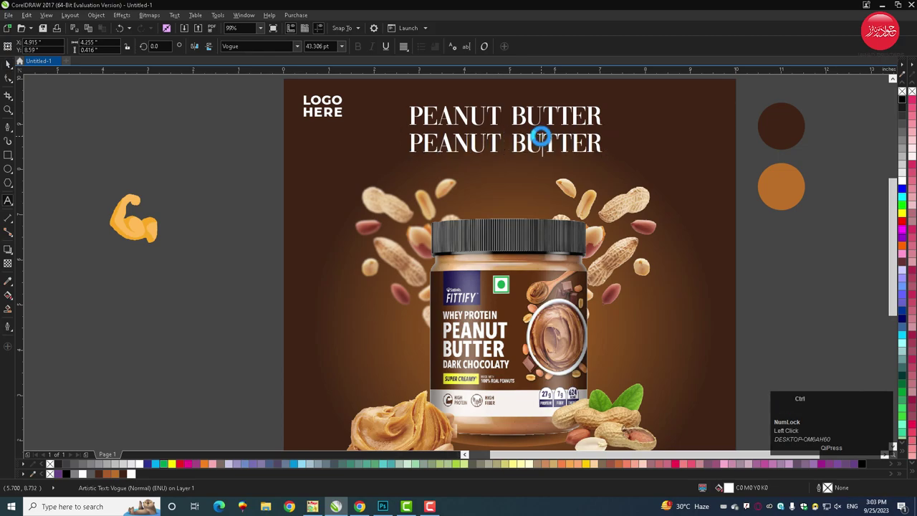
Retype the second line as Rich in Protein.
{"action": "key", "text": "ctrl+a"}
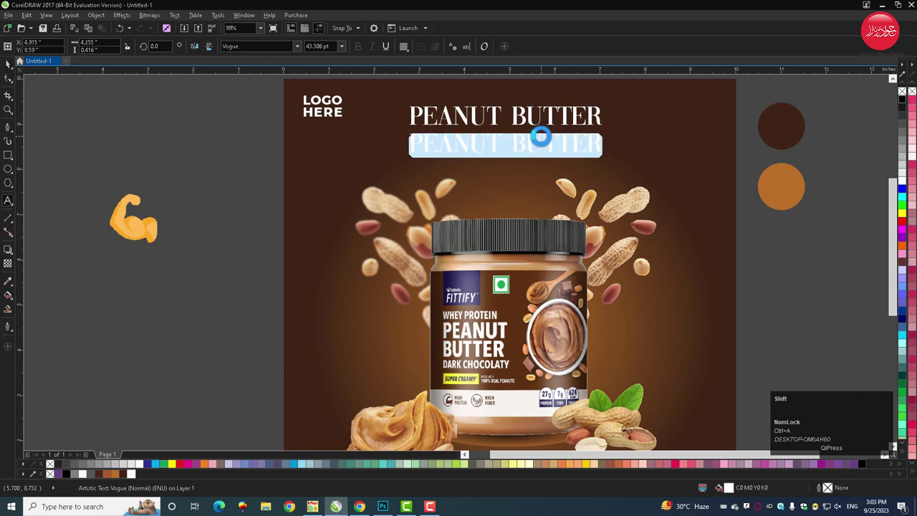
{"action": "type", "text": "ich"}
{"action": "key", "text": "space"}
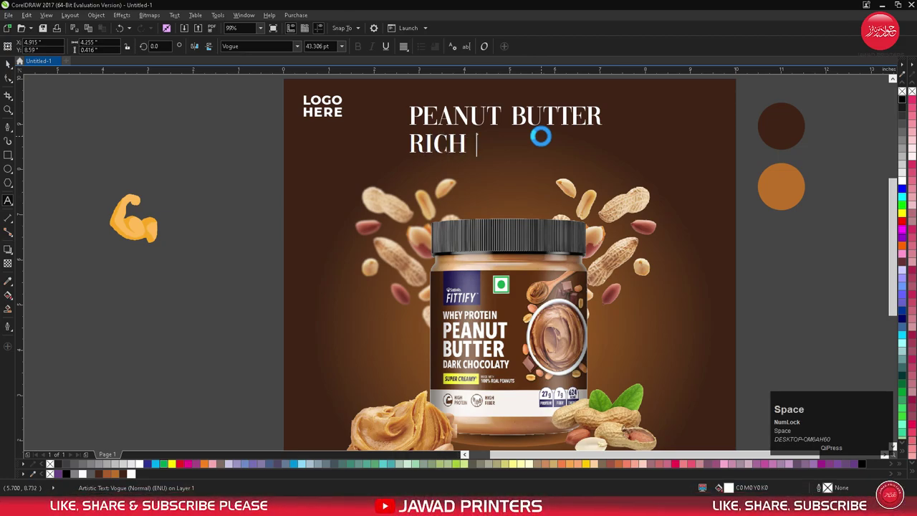
{"action": "type", "text": "in"}
{"action": "key", "text": "space"}
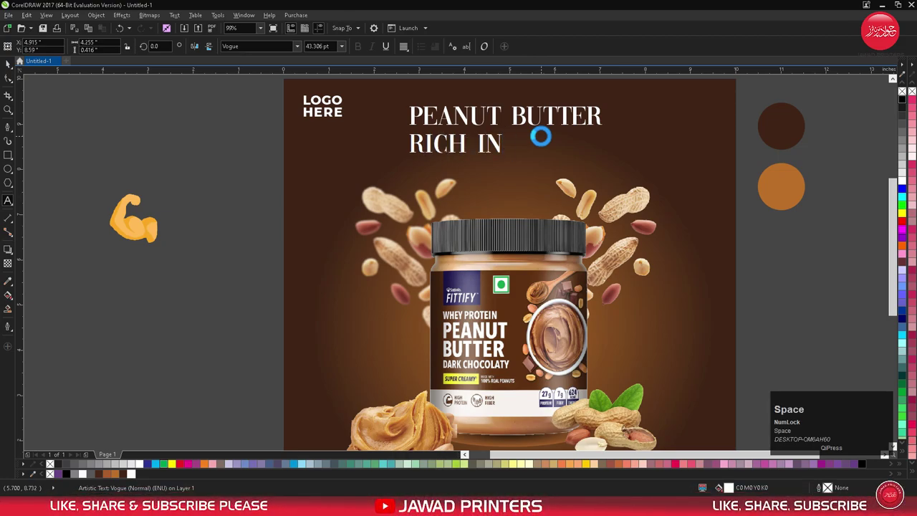
{"action": "type", "text": "pro"}
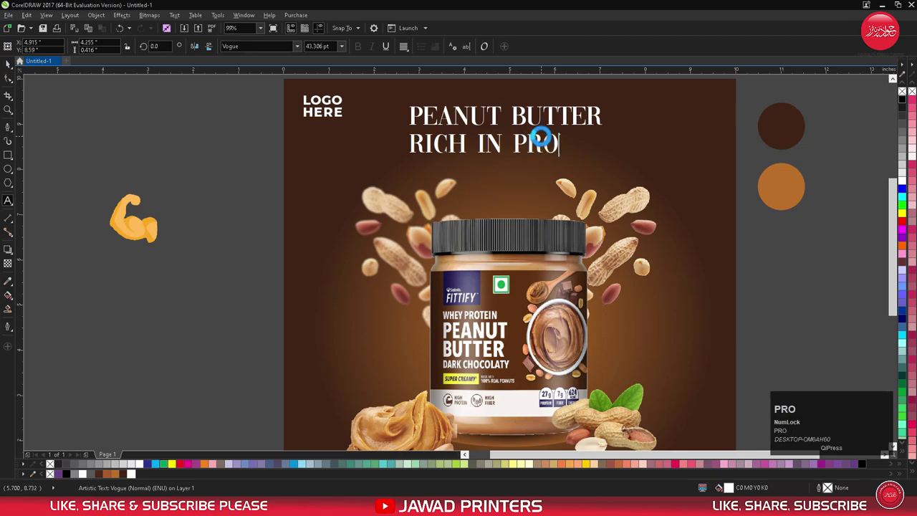
{"action": "type", "text": "t"}
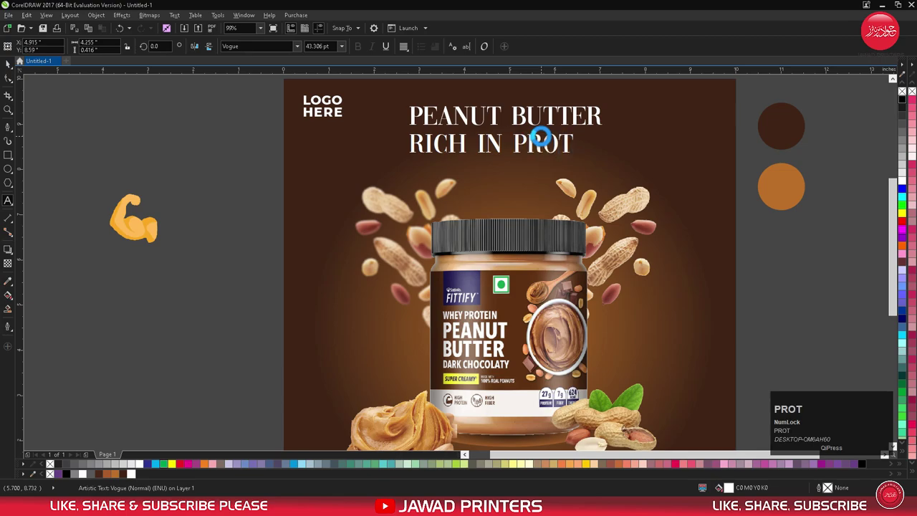
{"action": "type", "text": "e"}
{"action": "type", "text": "in"}
{"action": "key", "text": "ctrl+space"}
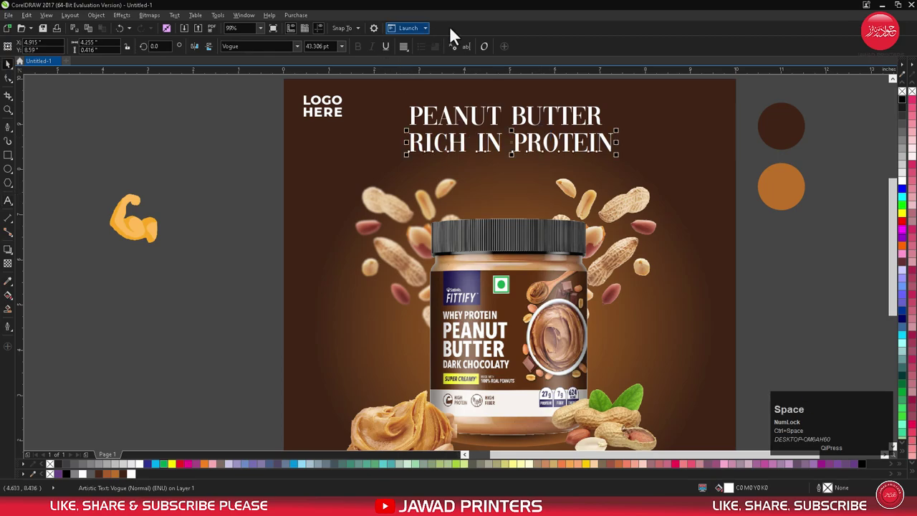
Set the subheading in bold Montserrat and centre it under the headline.
{"action": "left_click", "coordinate": [302, 53]}
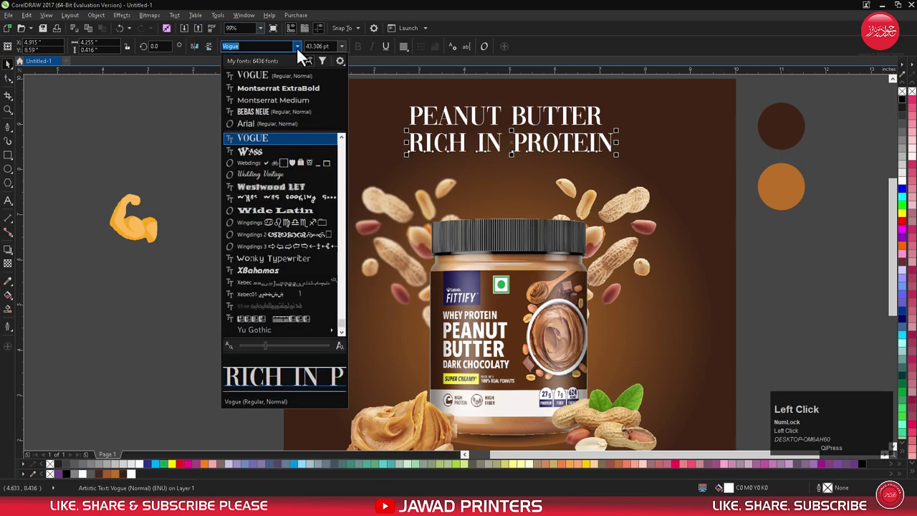
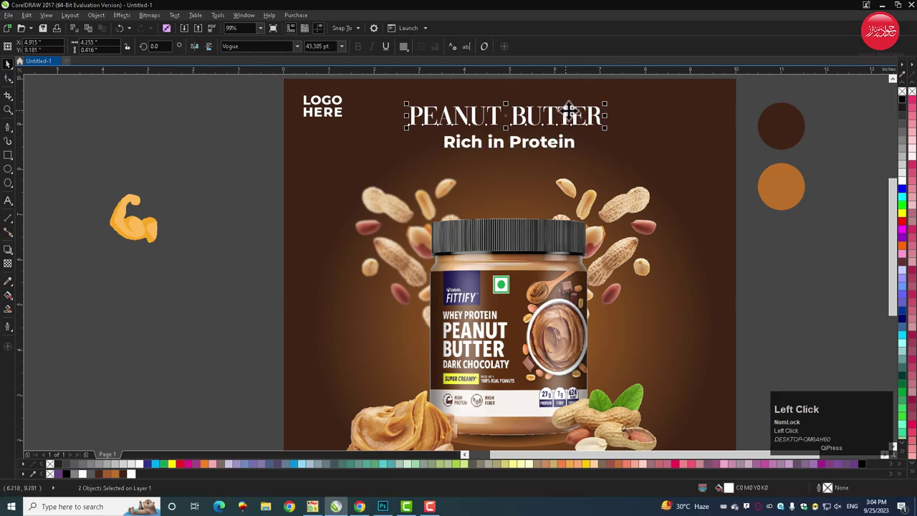
{"action": "key", "text": "shift+c"}
{"action": "key", "text": "ctrl+z"}
Deselect the headings and zoom in on the subheading area.
{"action": "key", "text": "c"}
{"action": "left_click", "coordinate": [771, 115]}
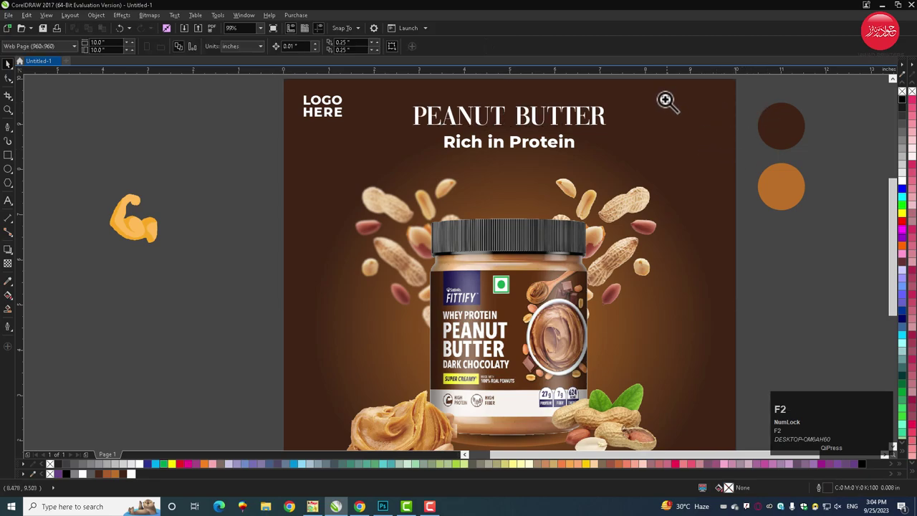
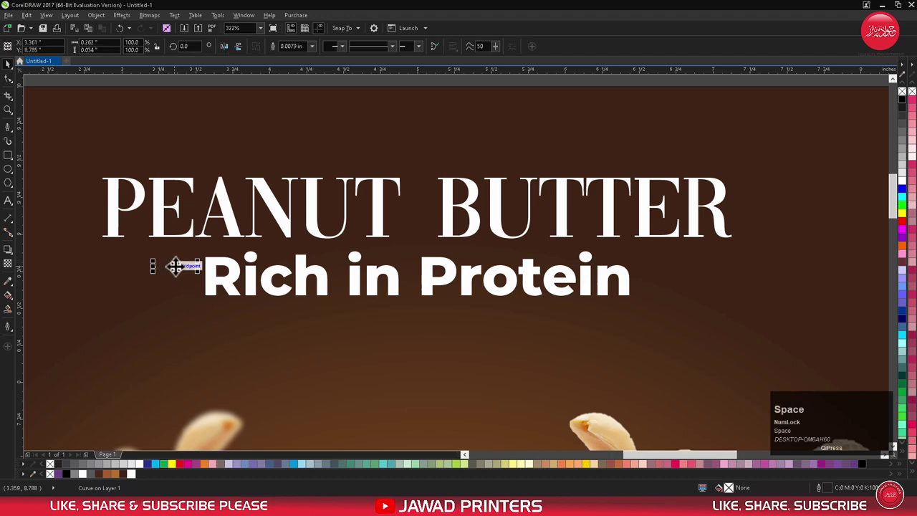
Give the wave a thicker white outline and stack a second wave beneath it.
{"action": "double_click", "coordinate": [317, 54]}
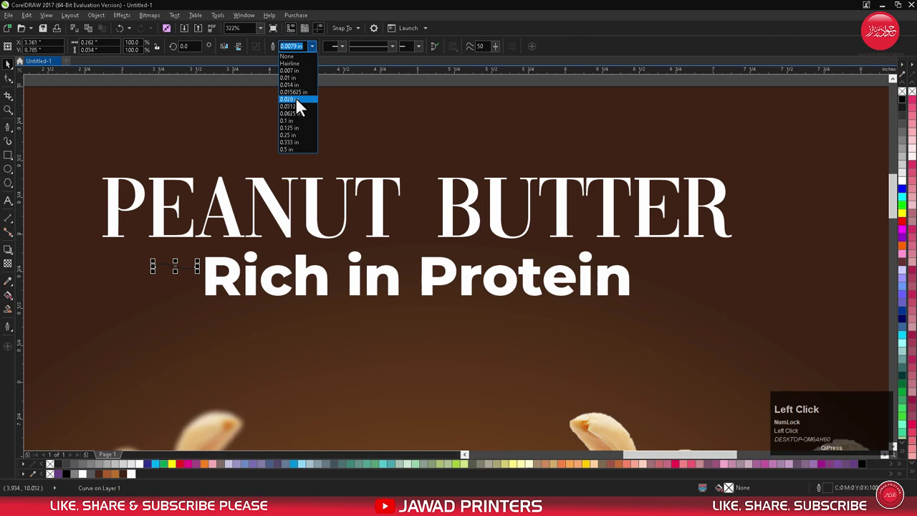
{"action": "right_click", "coordinate": [139, 481]}
{"action": "left_click", "coordinate": [179, 265]}
{"action": "right_click", "coordinate": [182, 286]}
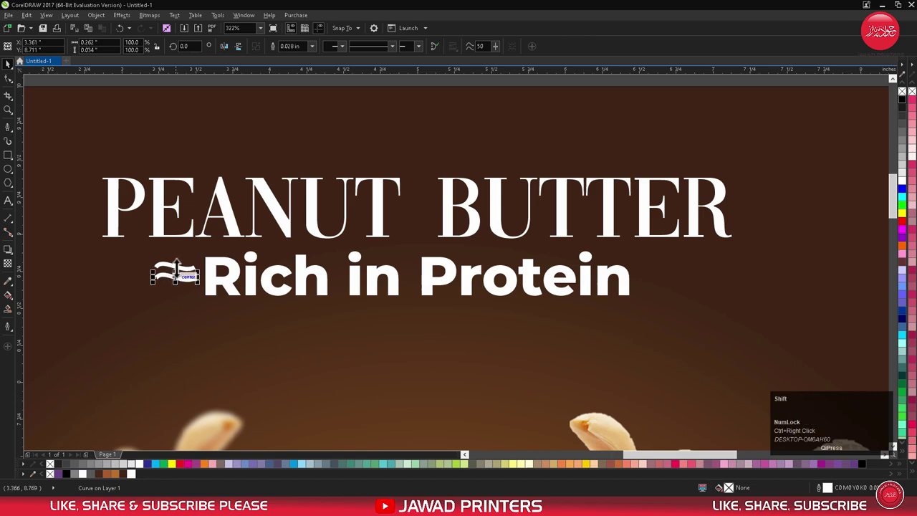
{"action": "left_click", "coordinate": [181, 274]}
{"action": "key", "text": "c"}
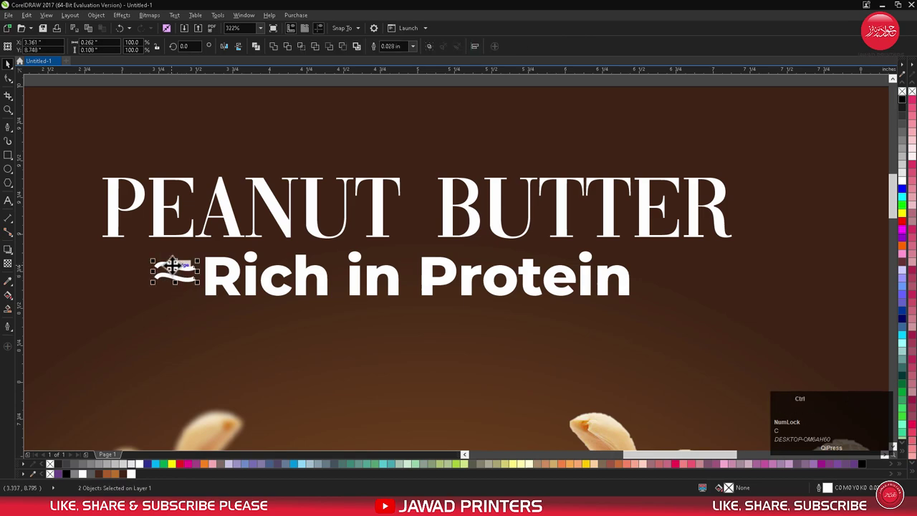
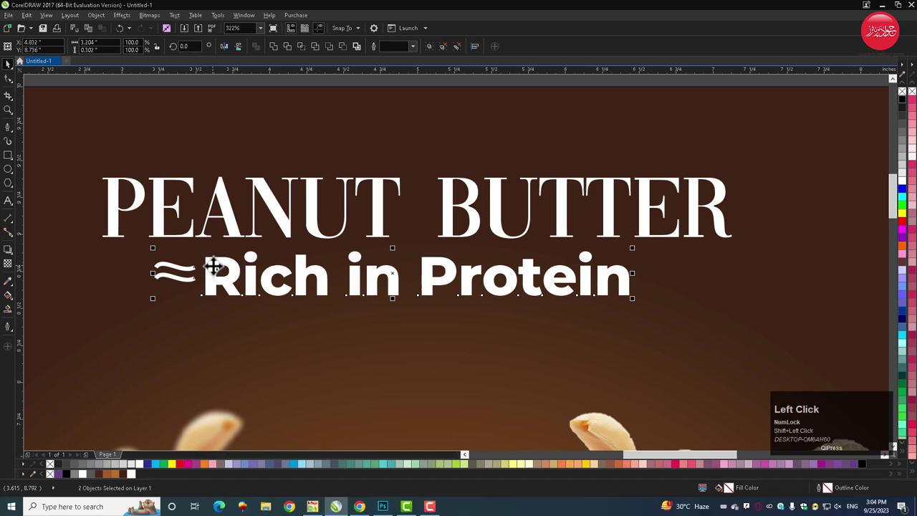
Copy the double wave to the right of Protein and align both marks with the subheading.
{"action": "key", "text": "e"}
{"action": "left_click_drag", "start_coordinate": [152, 263], "coordinate": [655, 286]}
{"action": "right_click", "coordinate": [656, 287]}
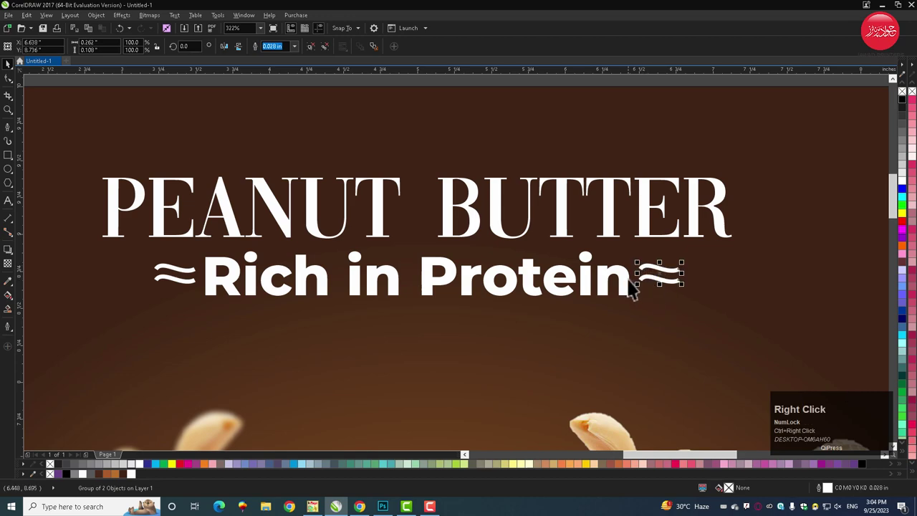
{"action": "left_click", "coordinate": [629, 286]}
{"action": "key", "text": "e"}
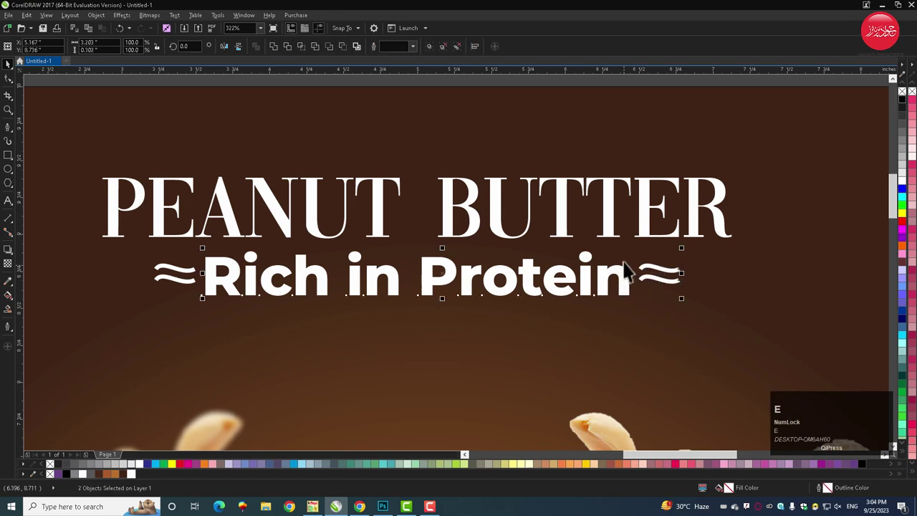
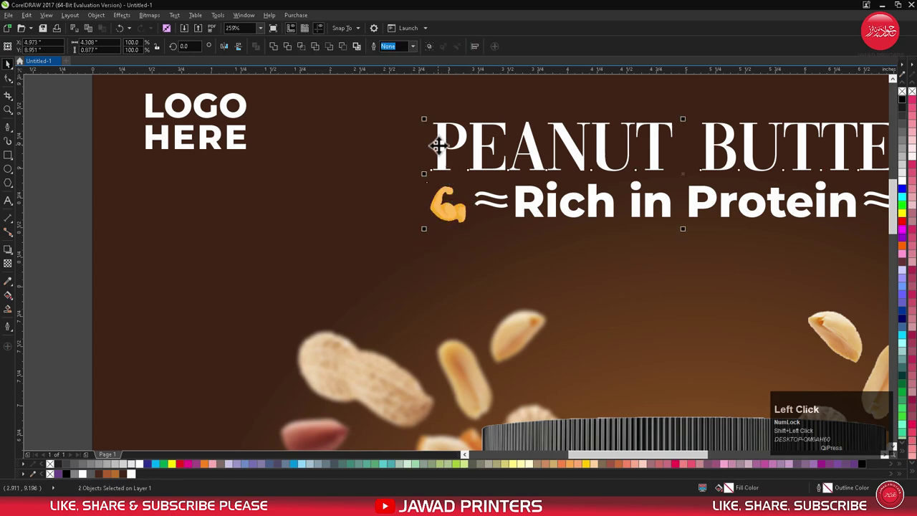
Place the flexed-arm icon beside the subheading with a mirrored copy on the right, then view the whole post.
{"action": "key", "text": "l"}
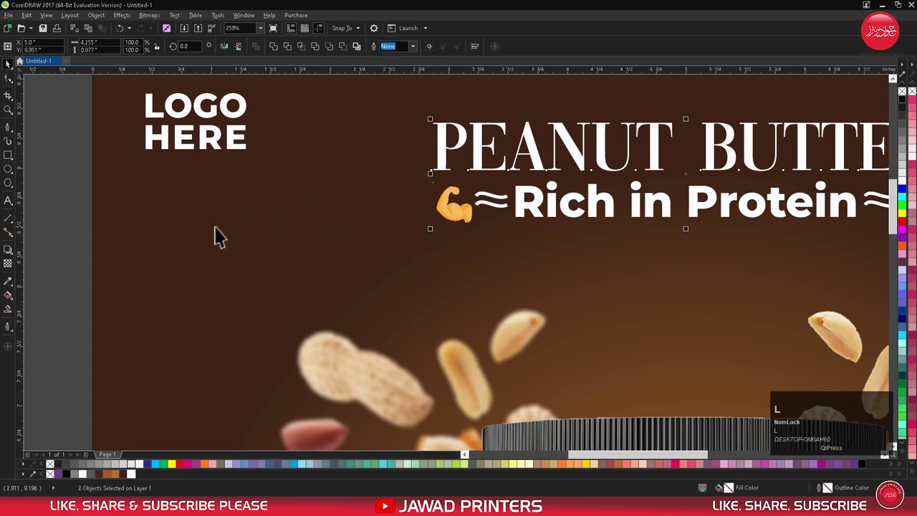
{"action": "left_click", "coordinate": [85, 211]}
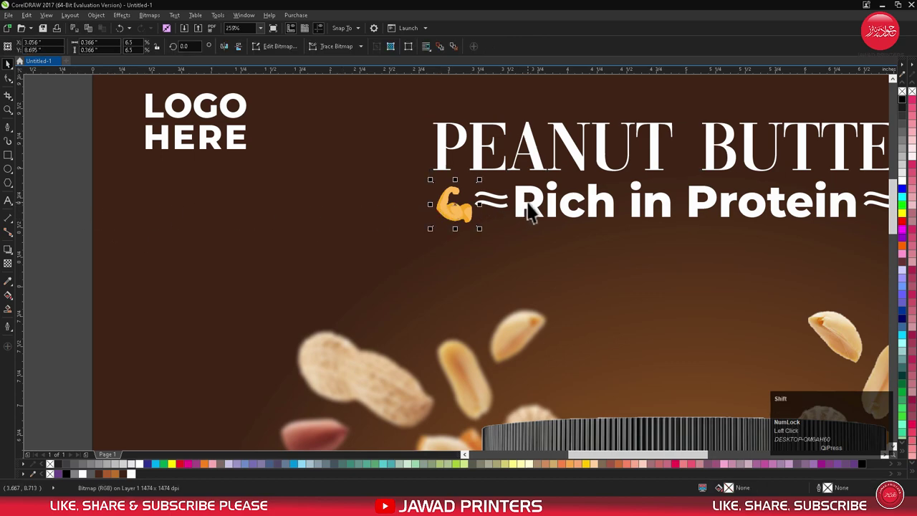
{"action": "left_click", "coordinate": [535, 213]}
{"action": "key", "text": "e"}
{"action": "left_click", "coordinate": [93, 195]}
{"action": "key", "text": "F3"}
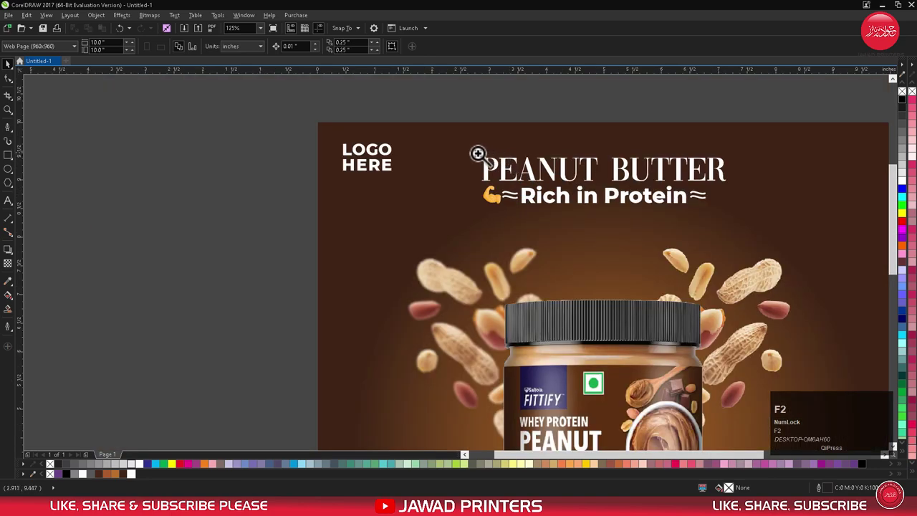
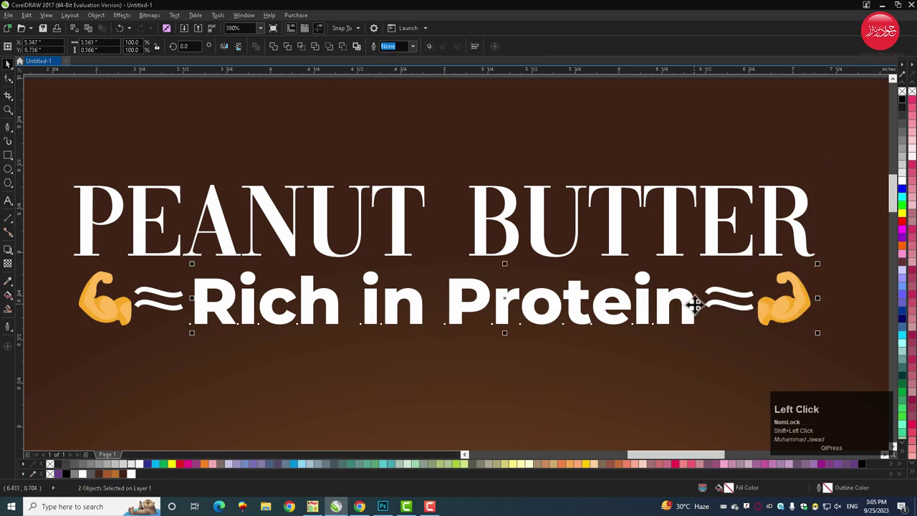
{"action": "key", "text": "e"}
{"action": "key", "text": "F3"}
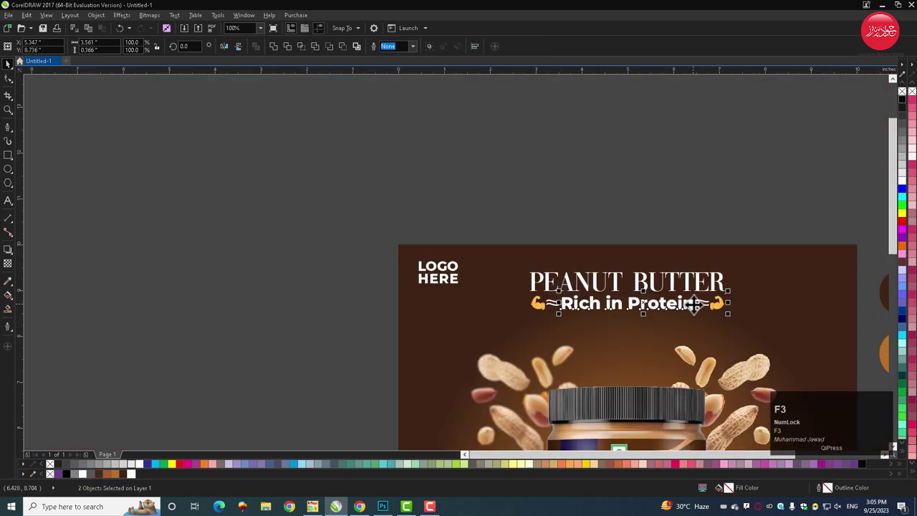
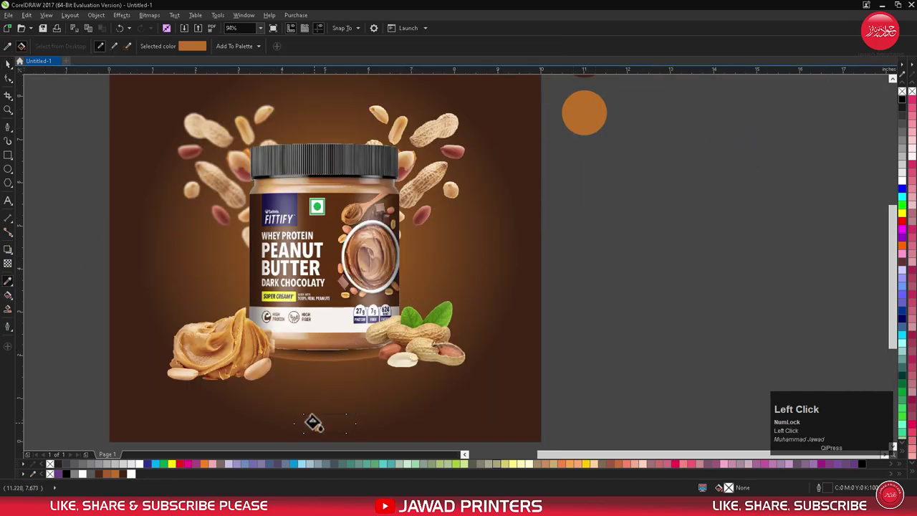
Fill the rounded button orange and type ORDER NOW beside it, ready for a bold font.
{"action": "key", "text": "space"}
{"action": "right_click", "coordinate": [52, 469]}
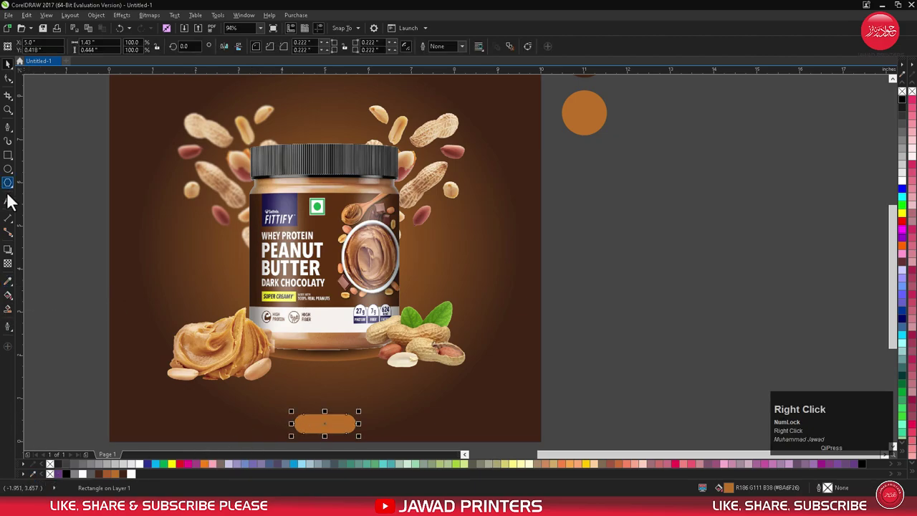
{"action": "left_click", "coordinate": [16, 205]}
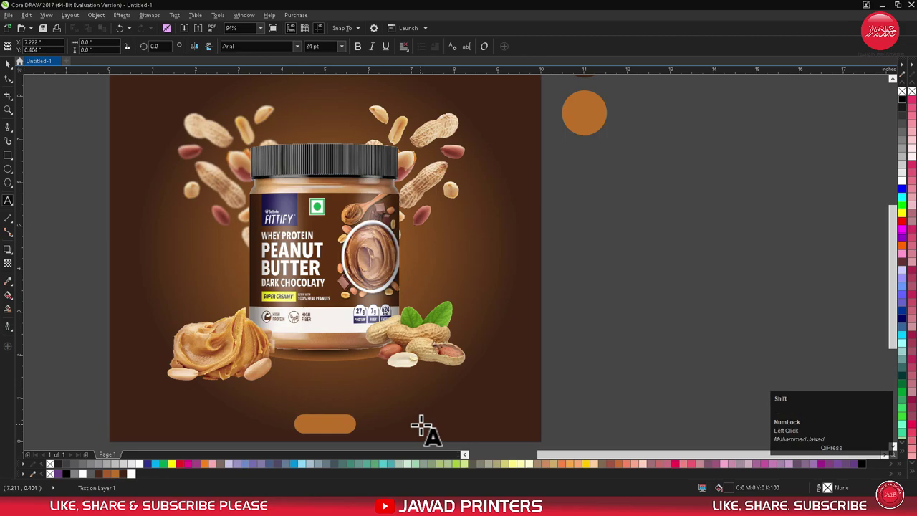
{"action": "key", "text": "shift+d"}
{"action": "key", "text": "shift+space"}
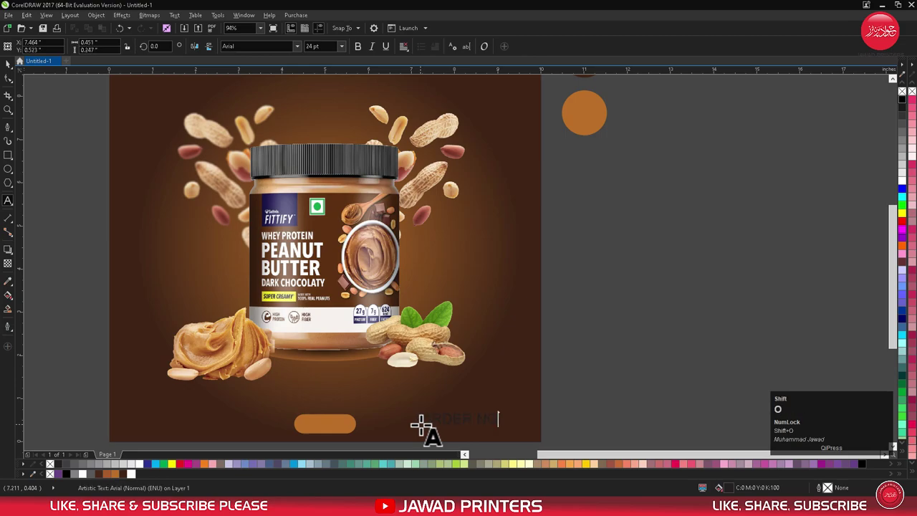
{"action": "key", "text": "ctrl+space"}
{"action": "left_click", "coordinate": [300, 54]}
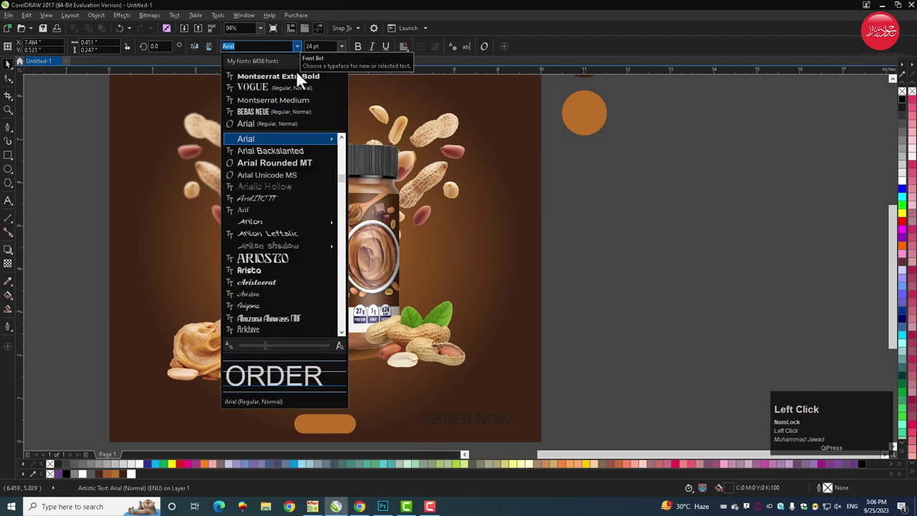
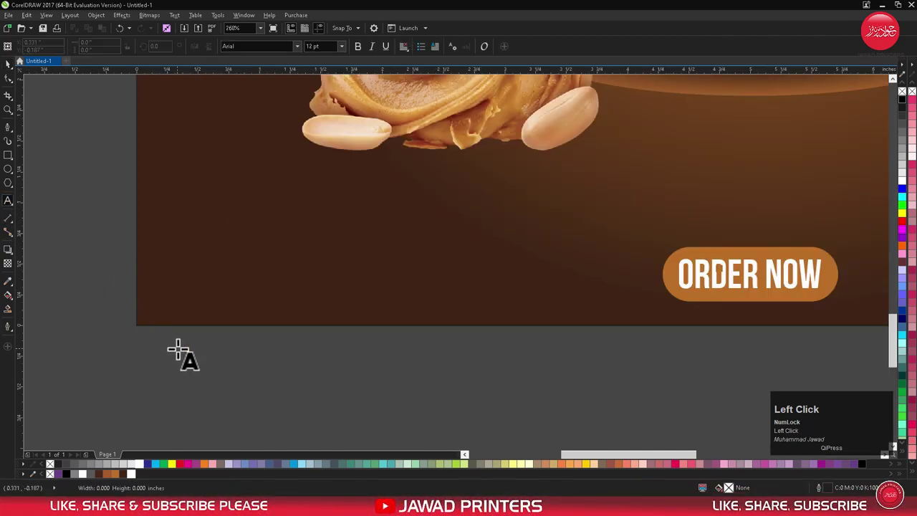
{"action": "key", "text": "shift+c"}
{"action": "key", "text": "shift+n"}
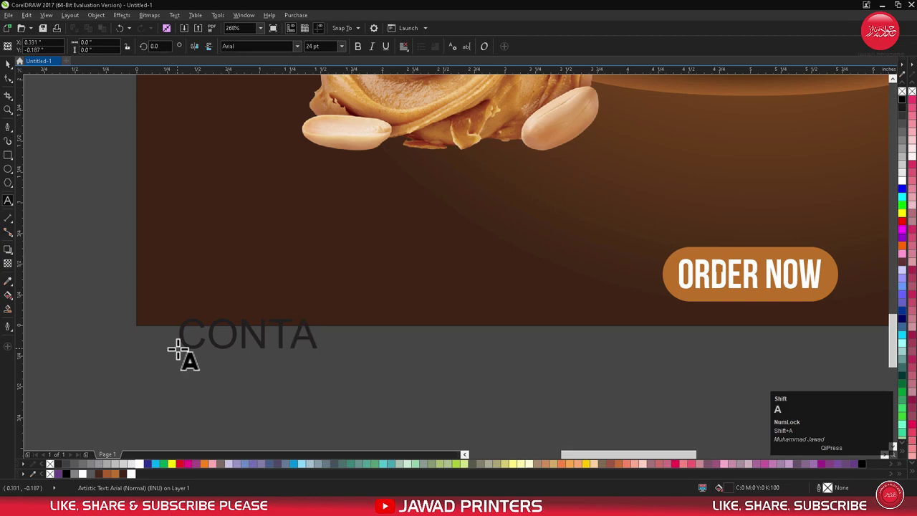
{"action": "key", "text": "shift+c"}
{"action": "key", "text": "shift+t"}
{"action": "key", "text": "shift+space"}
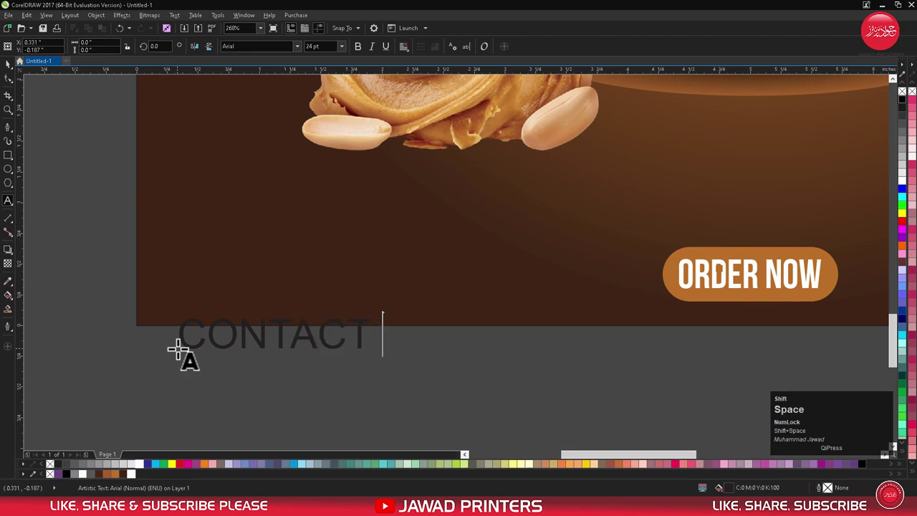
{"action": "key", "text": "shift+u"}
{"action": "key", "text": "shift+s"}
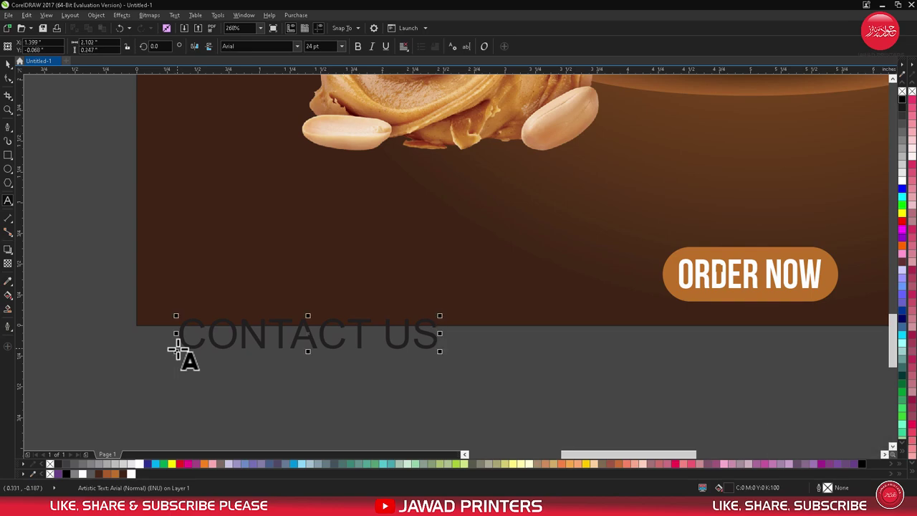
{"action": "key", "text": "space"}
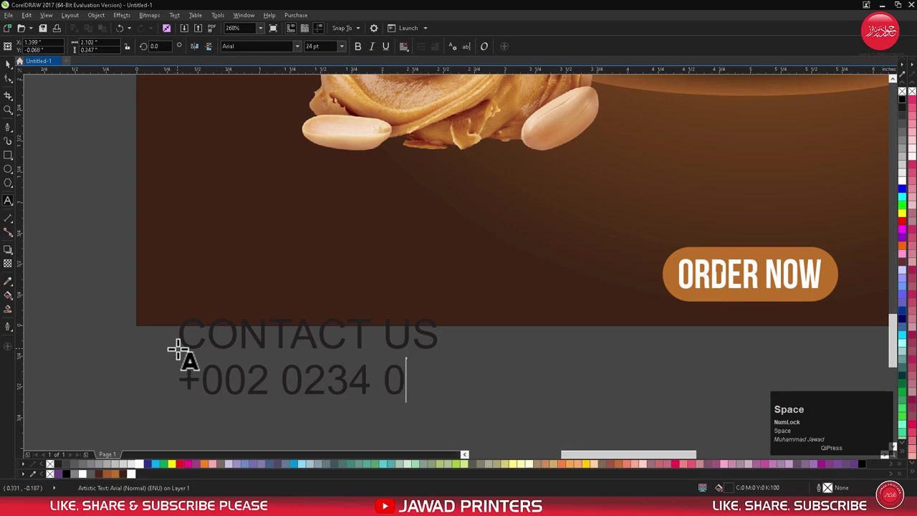
{"action": "key", "text": "ctrl+space"}
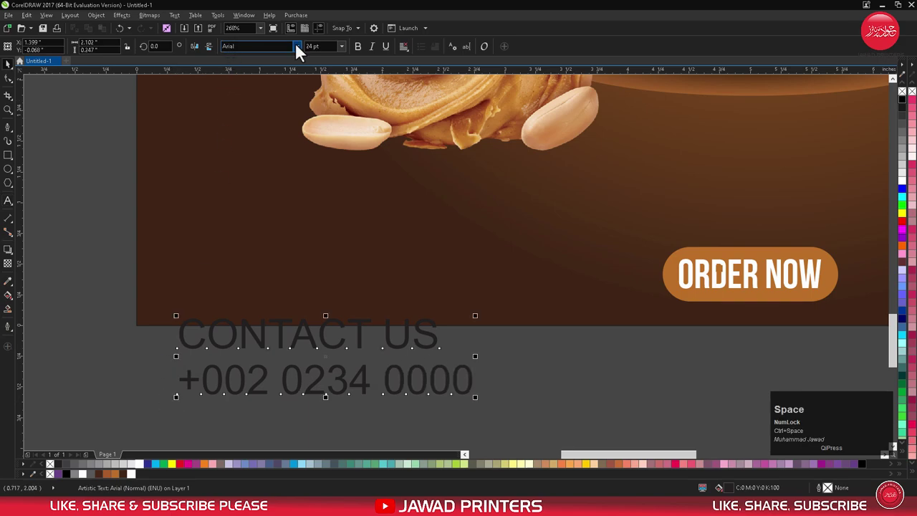
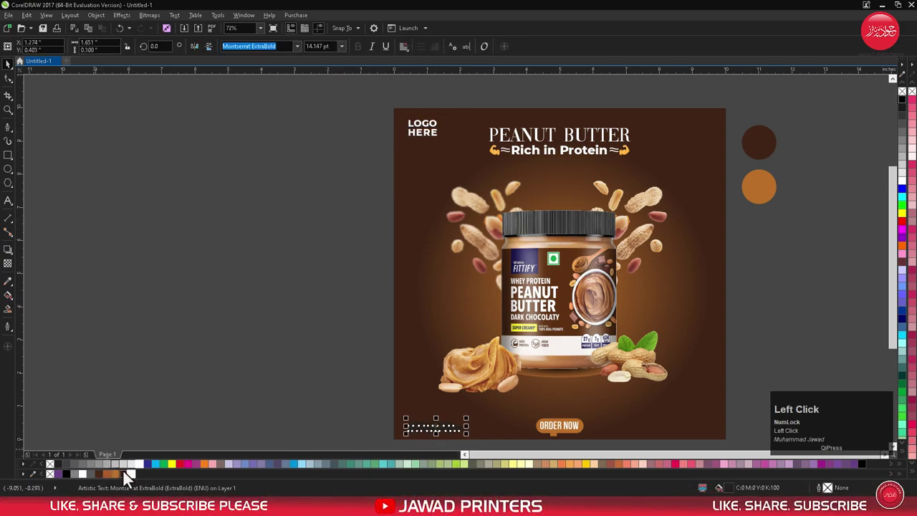
Duplicate the contact text and move the copy to the bottom-right corner.
{"action": "left_click", "coordinate": [544, 435]}
{"action": "key", "text": "v"}
{"action": "key", "text": "b"}
{"action": "left_click_drag", "start_coordinate": [335, 423], "coordinate": [675, 432]}
{"action": "right_click", "coordinate": [675, 432]}
{"action": "left_click", "coordinate": [677, 423]}
{"action": "key", "text": "ctrl+a"}
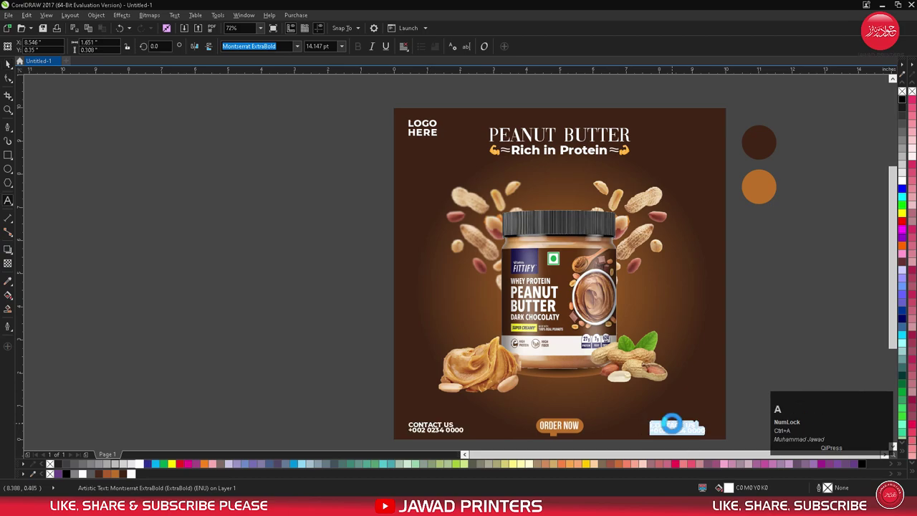
{"action": "key", "text": "w"}
{"action": "key", "text": "w"}
{"action": "key", "text": "w"}
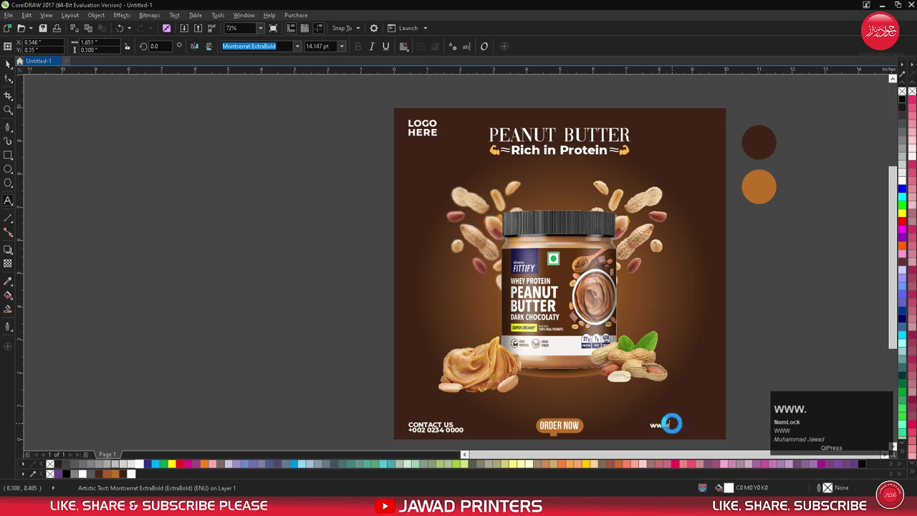
{"action": "type", "text": "WWW.Your"}
{"action": "key", "text": "space"}
{"action": "type", "text": "we"}
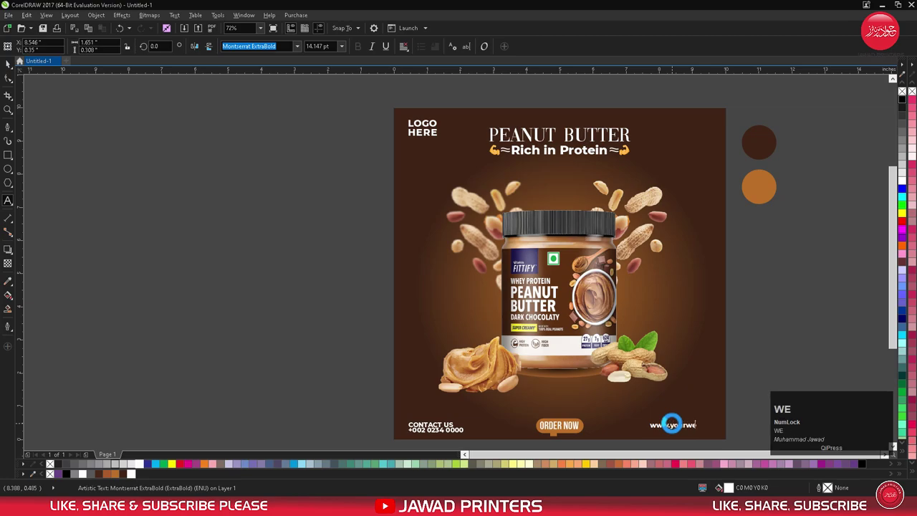
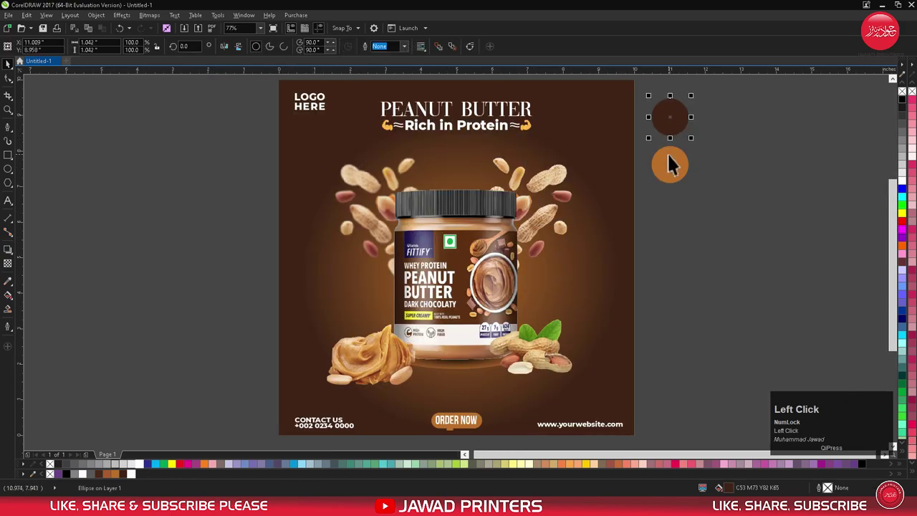
Hide the orange and dark brown swatch circles beside the page with Hide Object.
{"action": "right_click", "coordinate": [675, 165]}
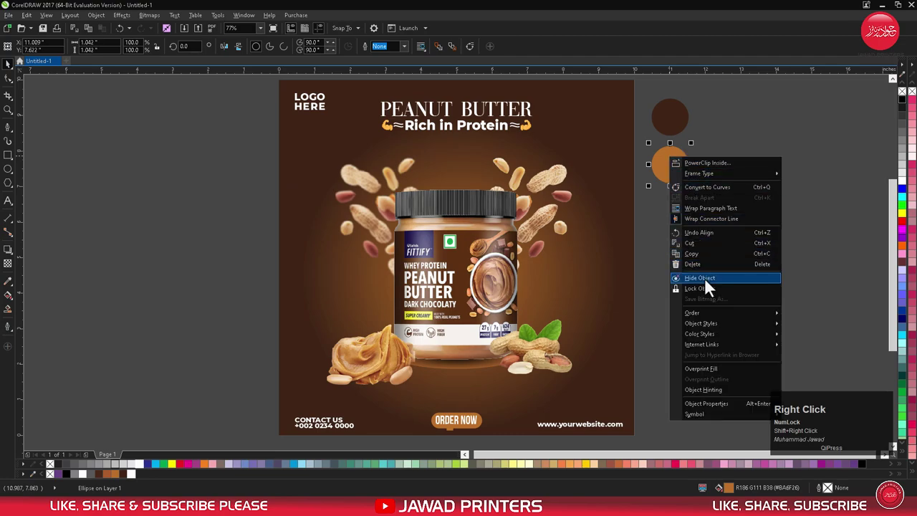
{"action": "left_click", "coordinate": [712, 277]}
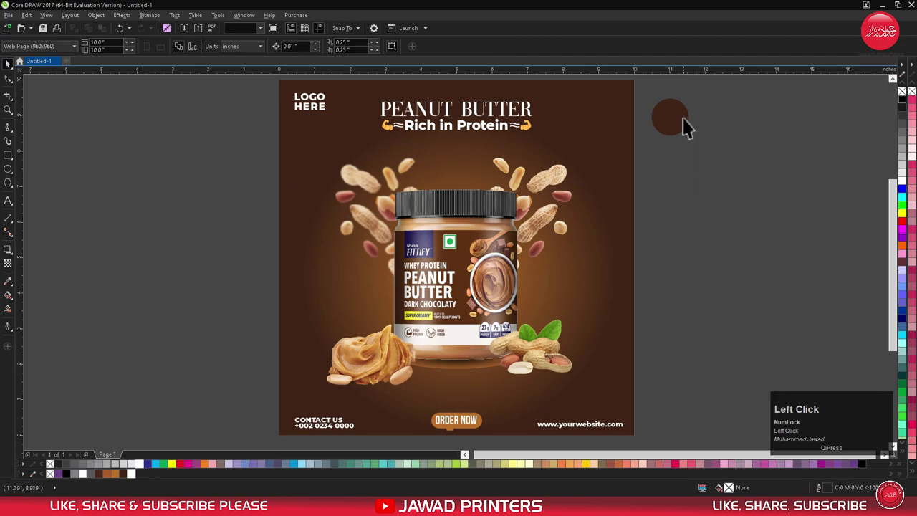
{"action": "right_click", "coordinate": [689, 117]}
{"action": "left_click", "coordinate": [710, 230]}
Preview the finished post full screen.
{"action": "key", "text": "shift+F2"}
{"action": "left_click", "coordinate": [277, 35]}
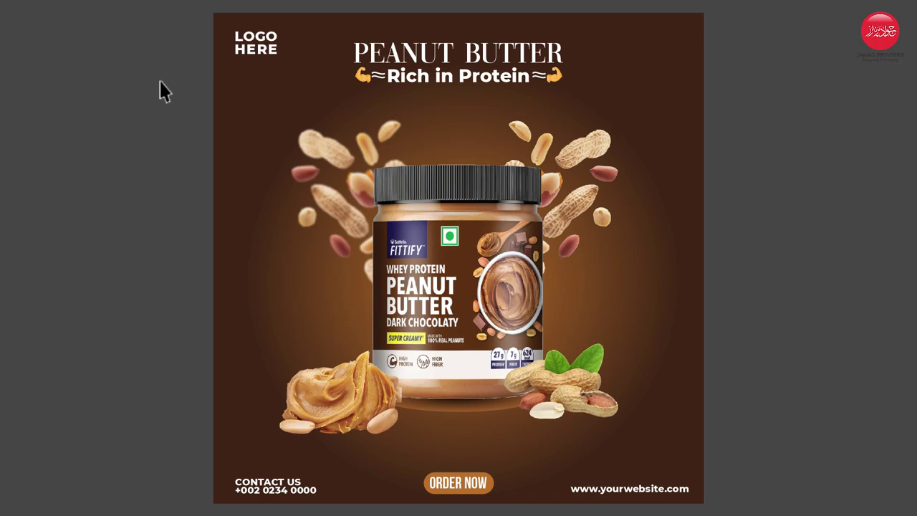